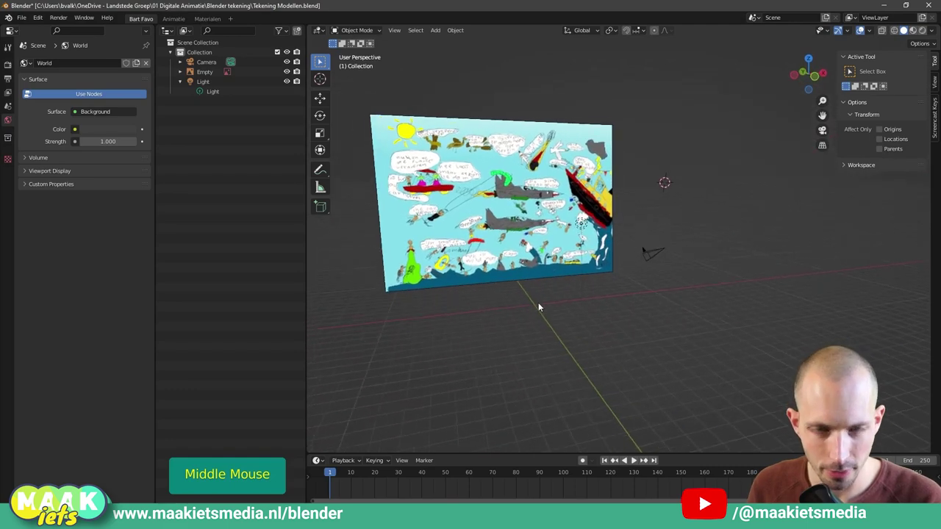
# Step: Select the reference image Empty and inspect it from several angles
pyautogui.scroll(-3)
pyautogui.scroll(3)
pyautogui.scroll(-3)
pyautogui.click(501, 253)
pyautogui.middleClick(546, 312)
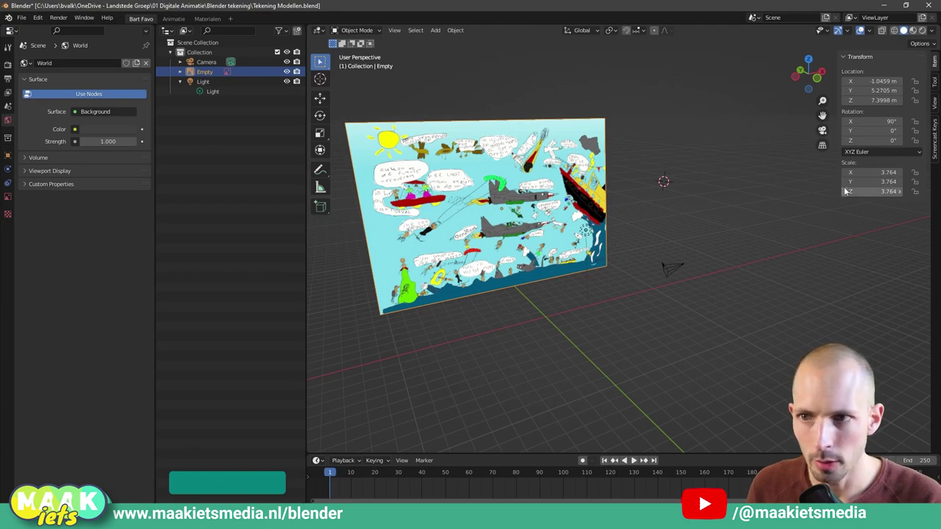
pyautogui.press('n')
pyautogui.press('n')
pyautogui.middleClick(644, 292)
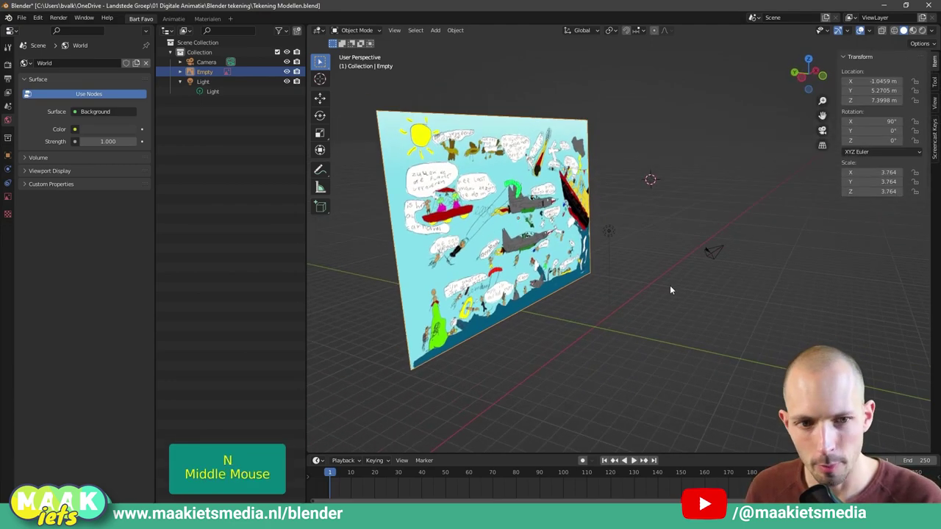
pyautogui.scroll(-3)
pyautogui.scroll(3)
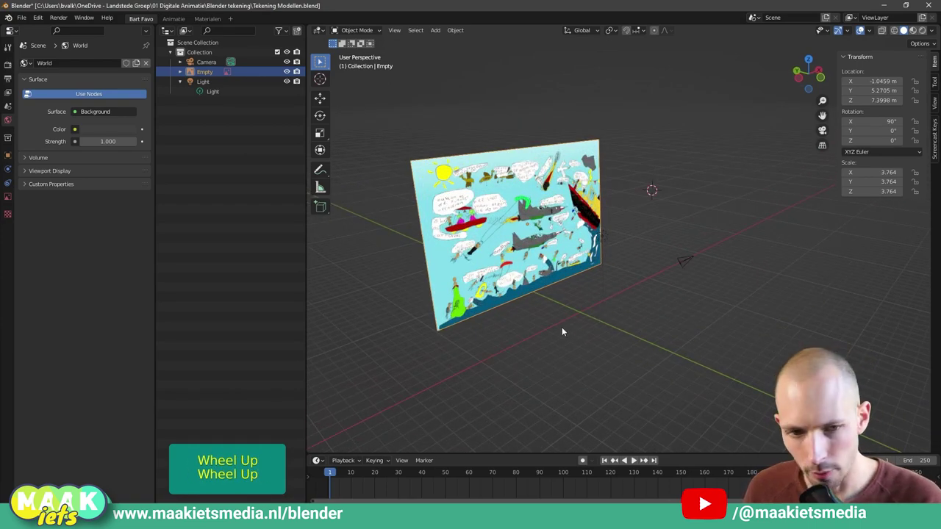
# Step: Snap the 3D cursor back to the world origin below the reference image
pyautogui.rightClick(566, 313)
pyautogui.press('shift+s')
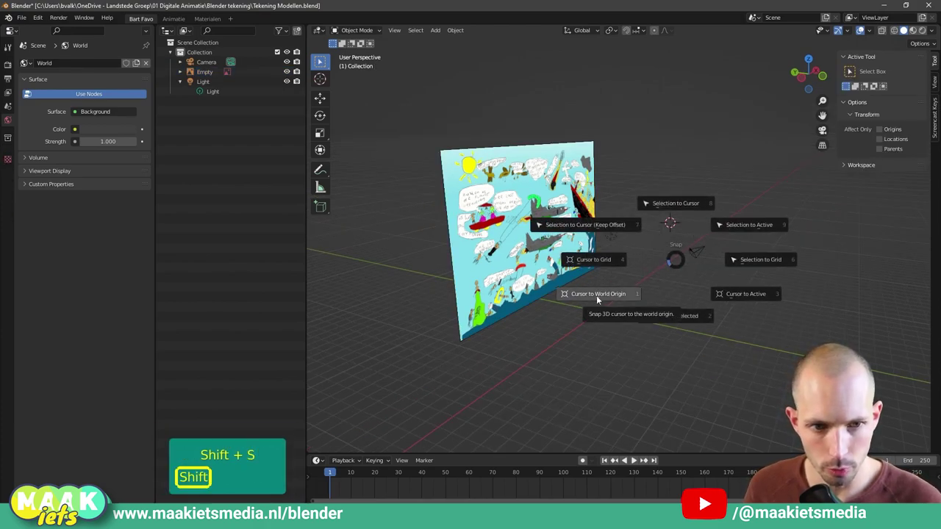
pyautogui.middleClick(593, 343)
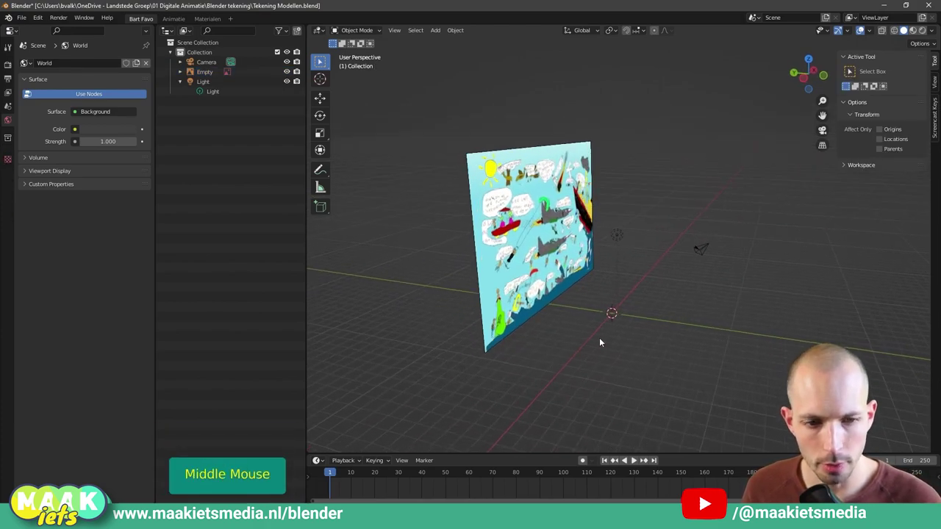
# Step: Add a default 2 m cube at the world origin in front of the reference drawing
pyautogui.press('shift+a')
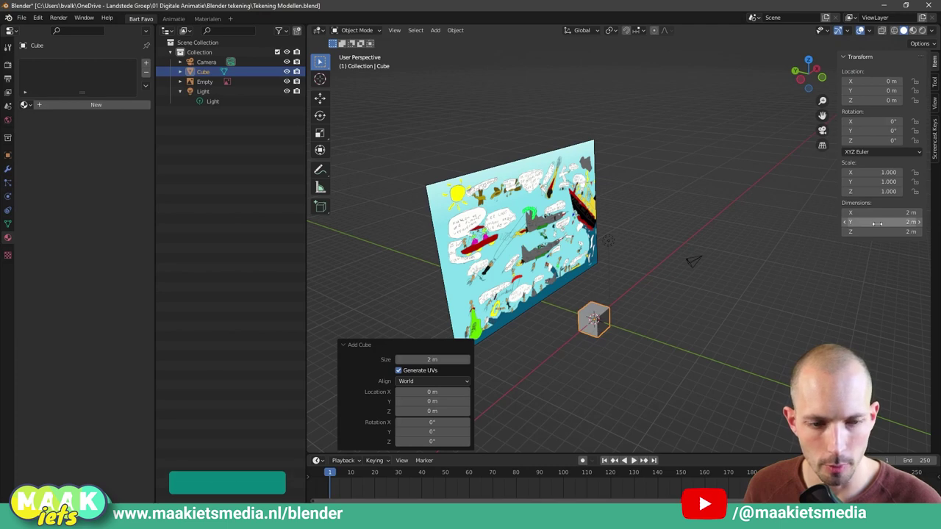
pyautogui.click(674, 305)
pyautogui.middleClick(674, 305)
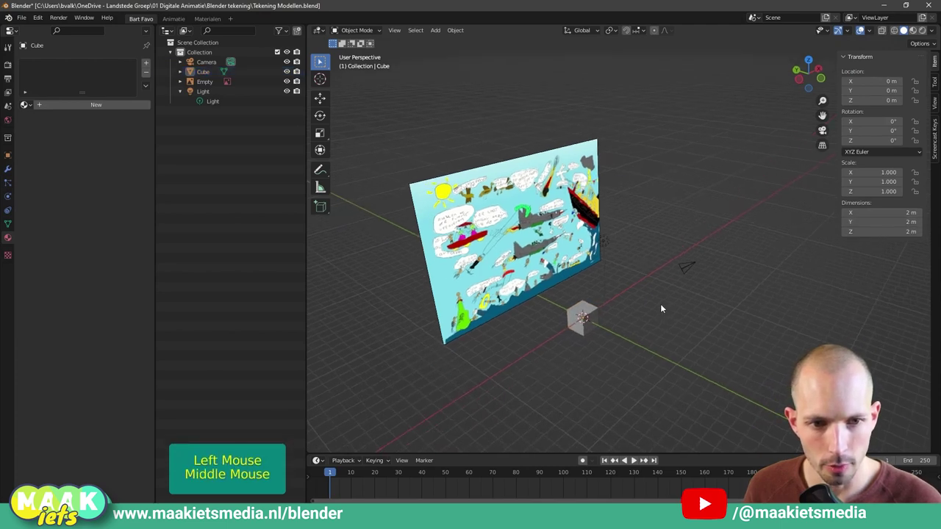
pyautogui.click(605, 310)
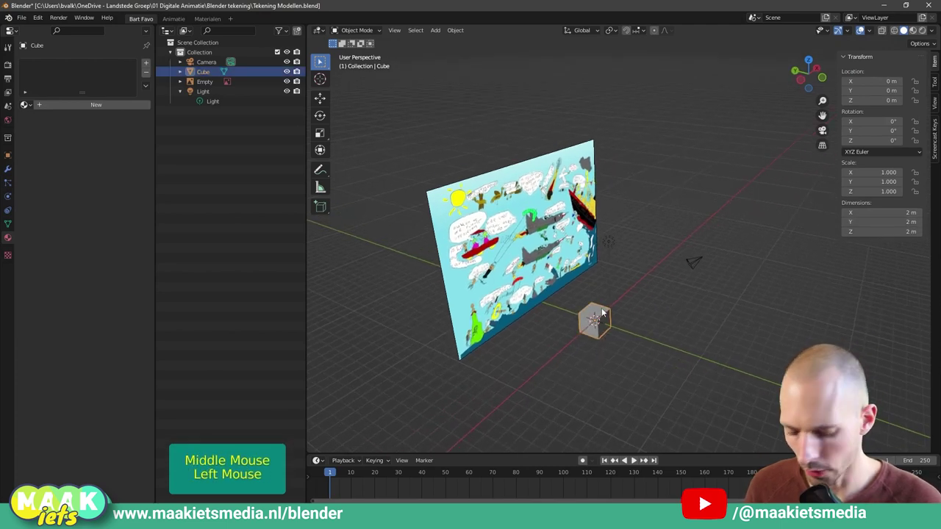
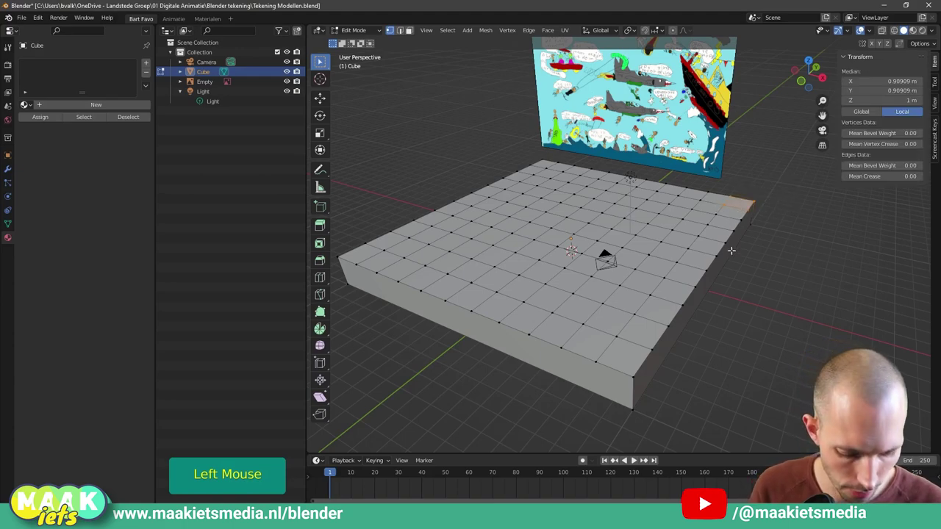
pyautogui.press('KP_3')
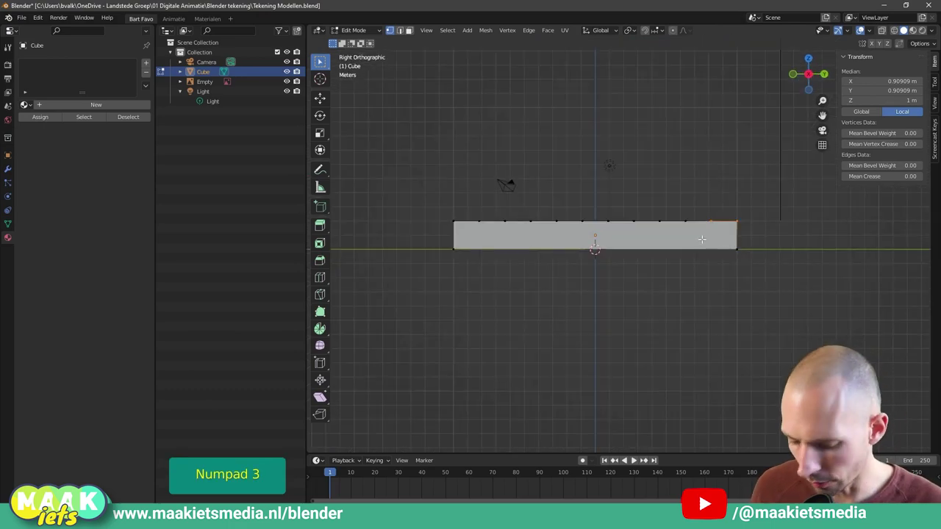
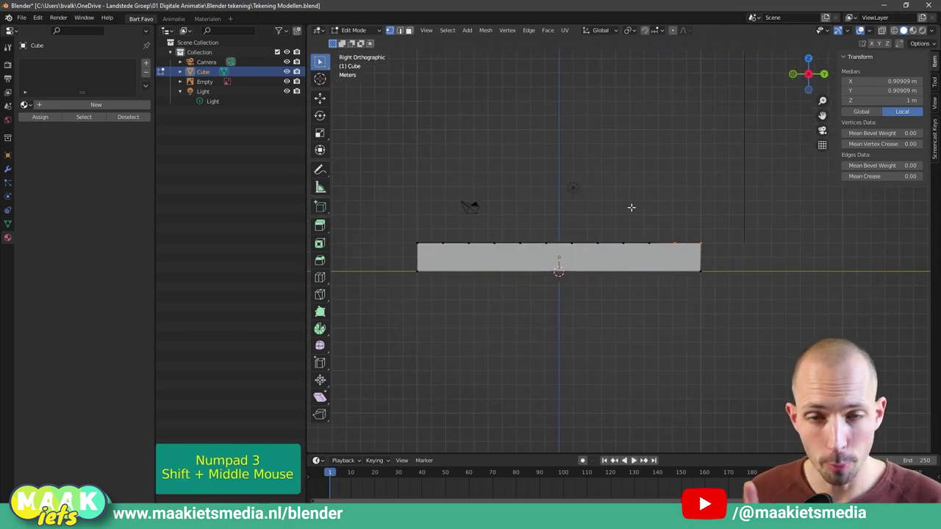
pyautogui.press('o')
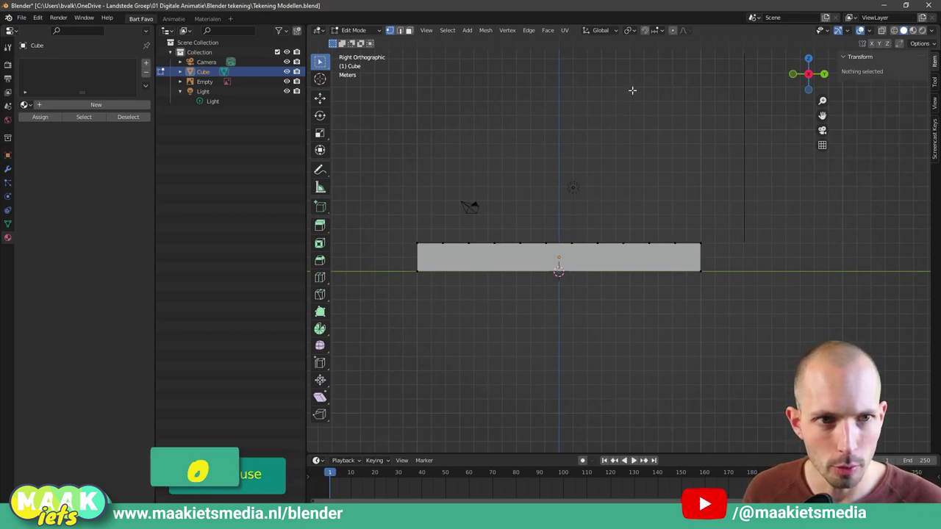
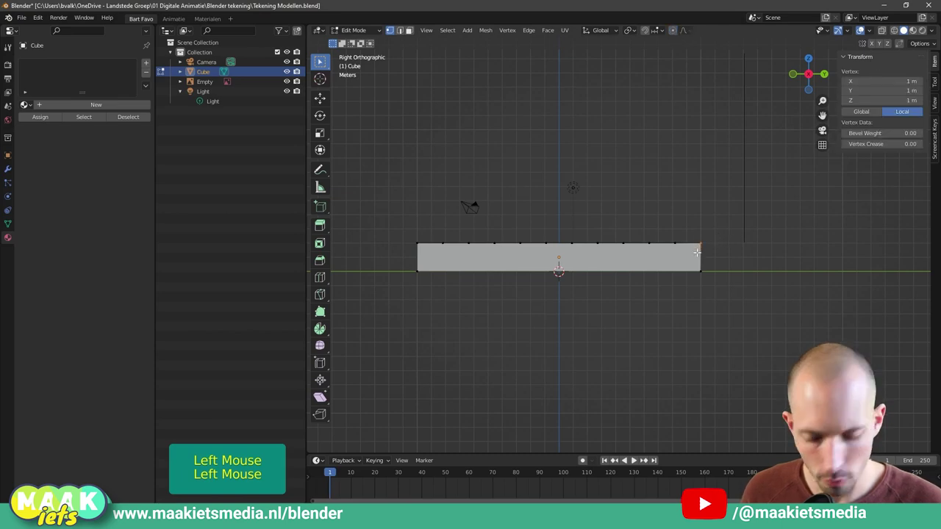
pyautogui.press('g')
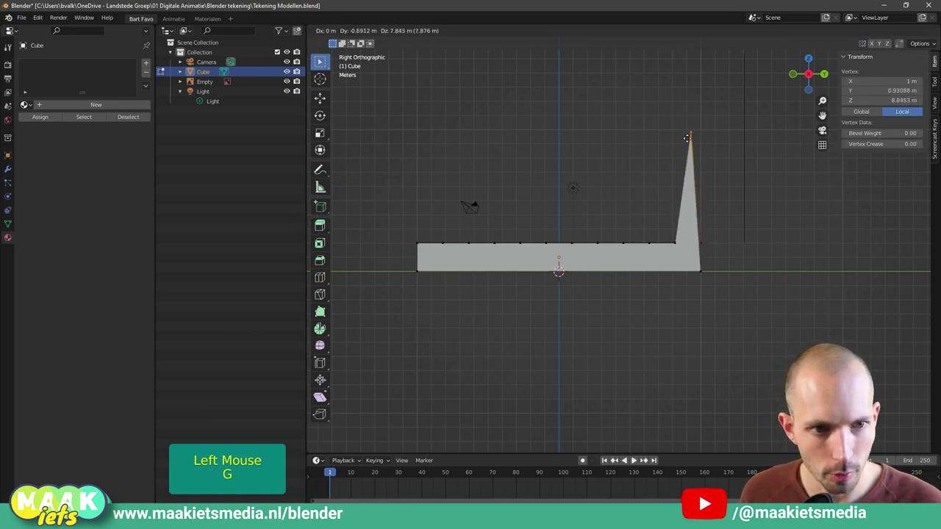
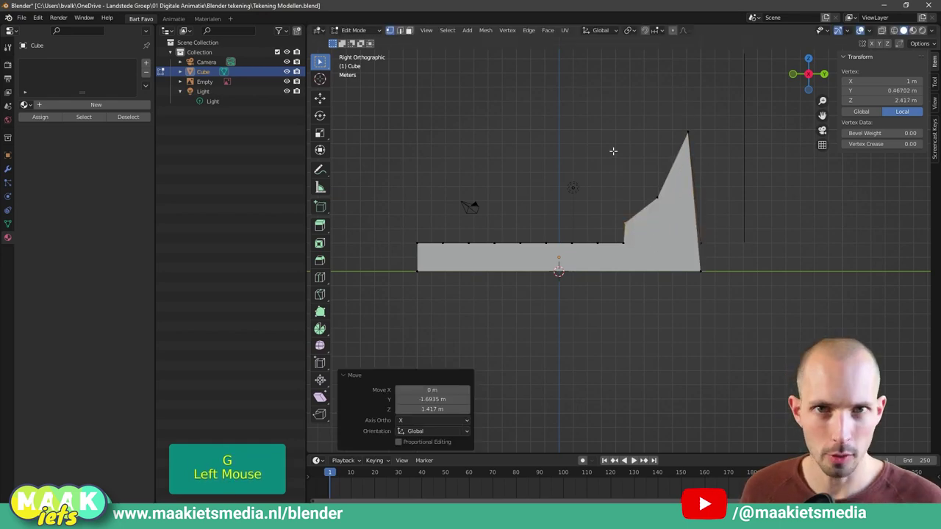
pyautogui.press('ctrl+z')
pyautogui.press('ctrl+z')
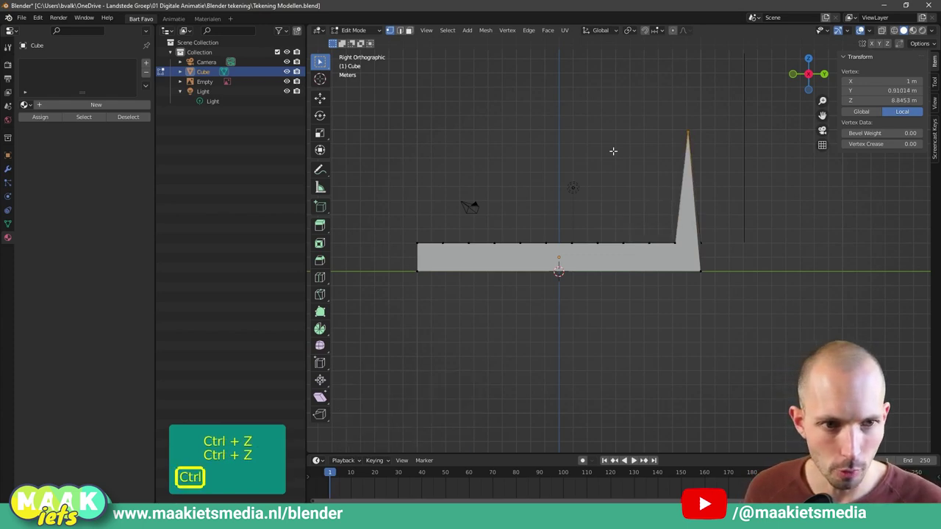
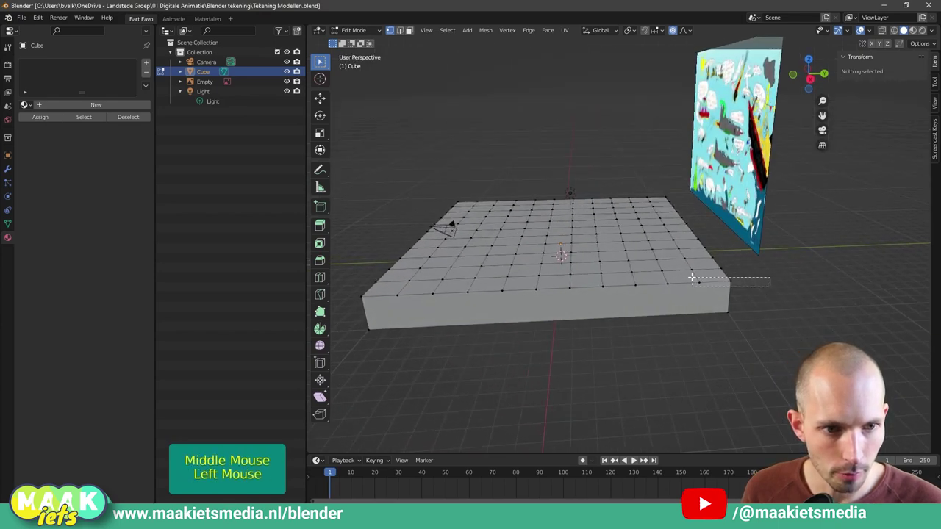
pyautogui.press('KP_3')
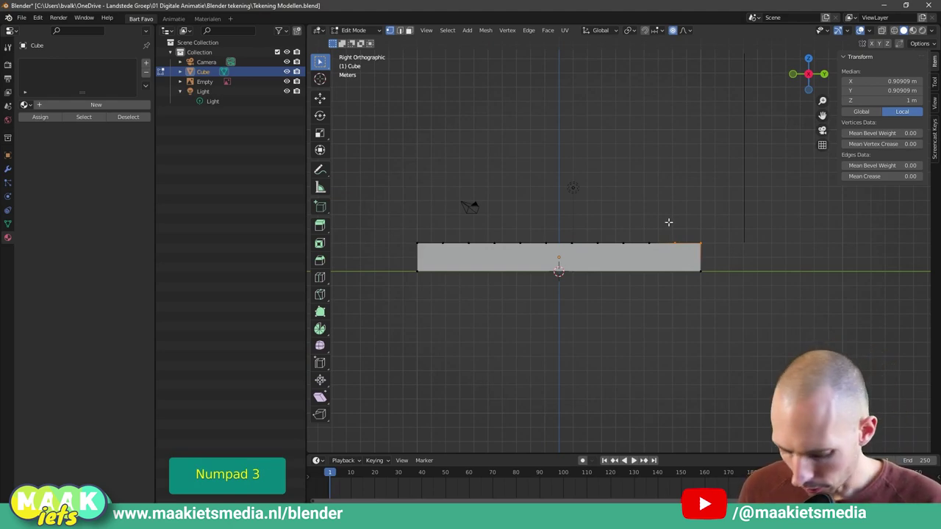
# Step: Lift the slab's end vertices along Z with proportional falloff into a smooth slope, then disable proportional editing
pyautogui.press('g')
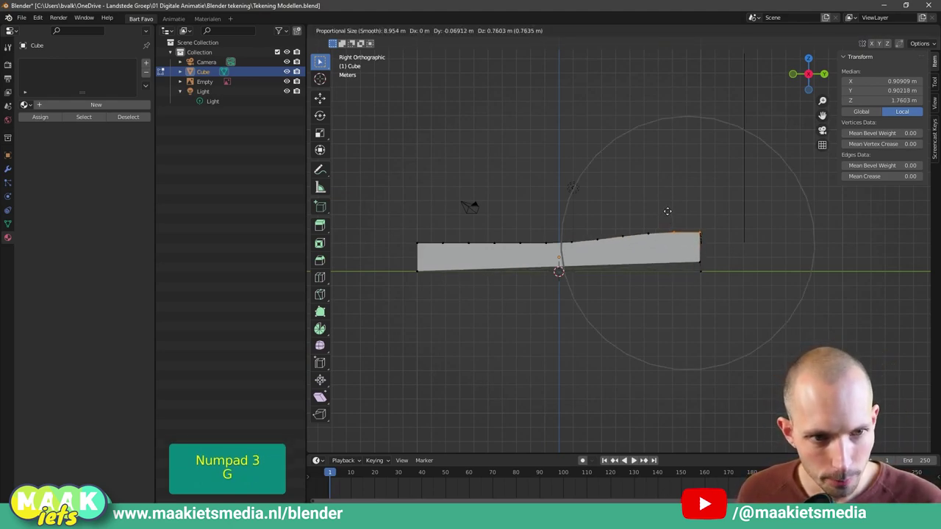
pyautogui.scroll(-3)
pyautogui.scroll(3)
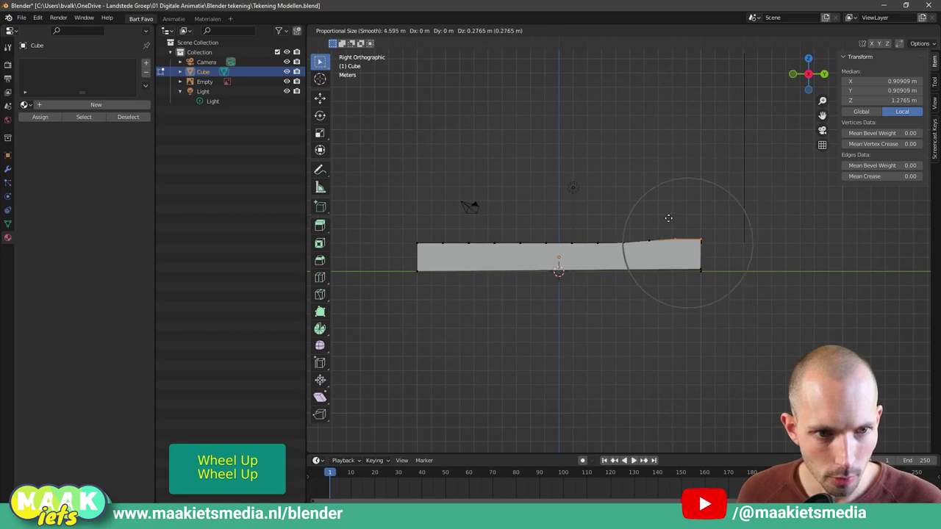
pyautogui.scroll(-3)
pyautogui.scroll(3)
pyautogui.scroll(-3)
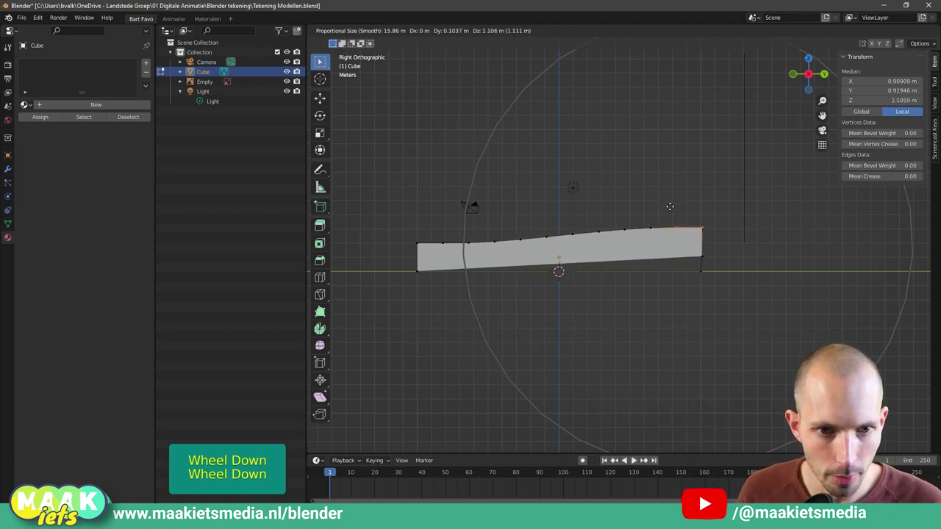
pyautogui.scroll(3)
pyautogui.scroll(-3)
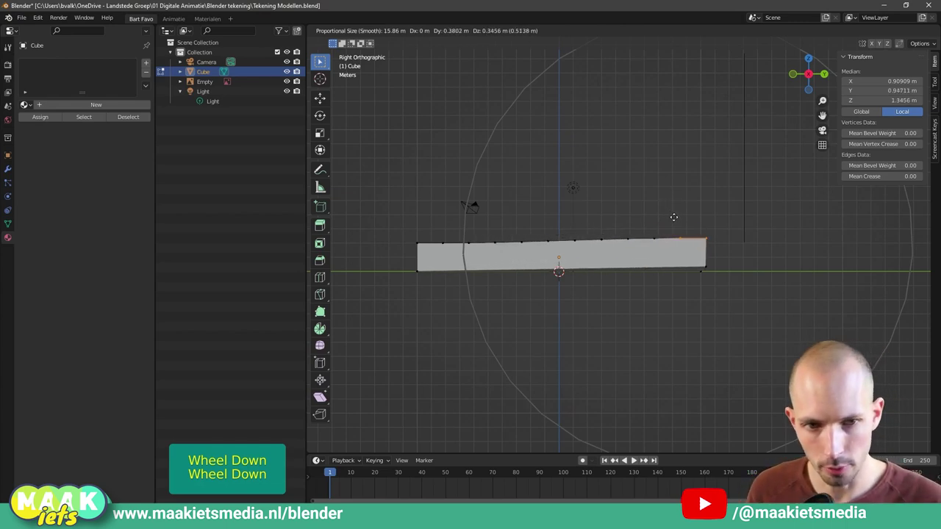
pyautogui.scroll(3)
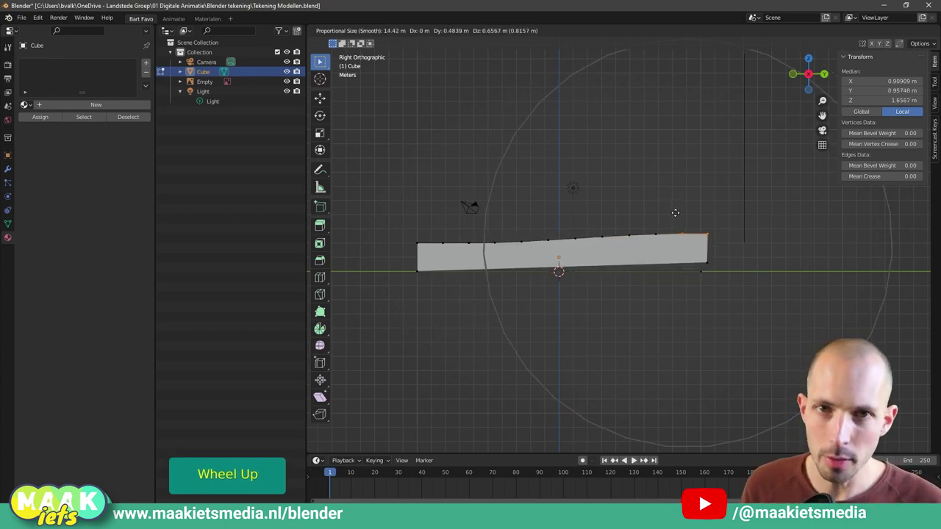
pyautogui.scroll(3)
pyautogui.scroll(-3)
pyautogui.scroll(3)
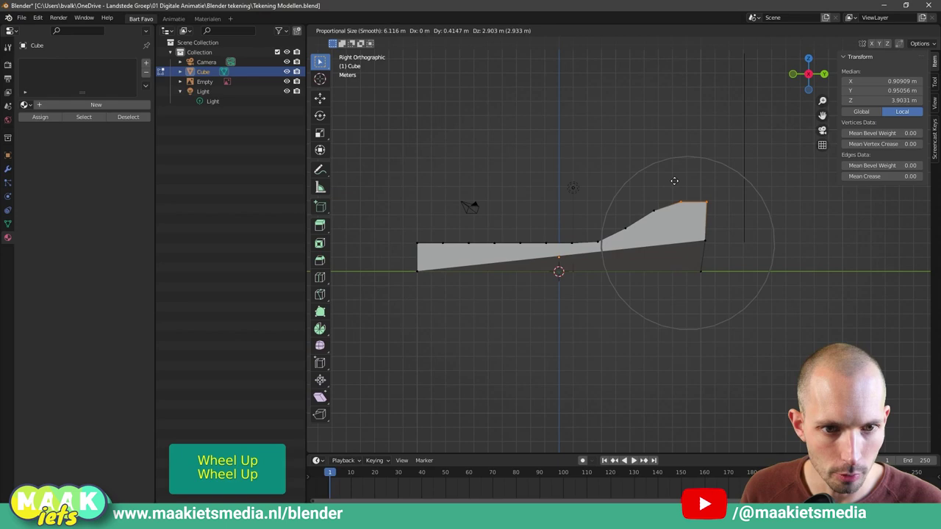
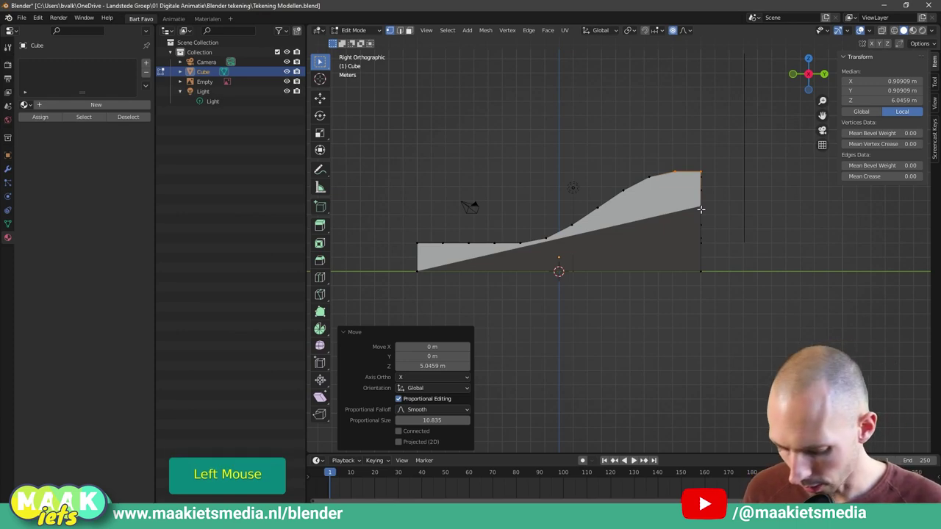
pyautogui.press('o')
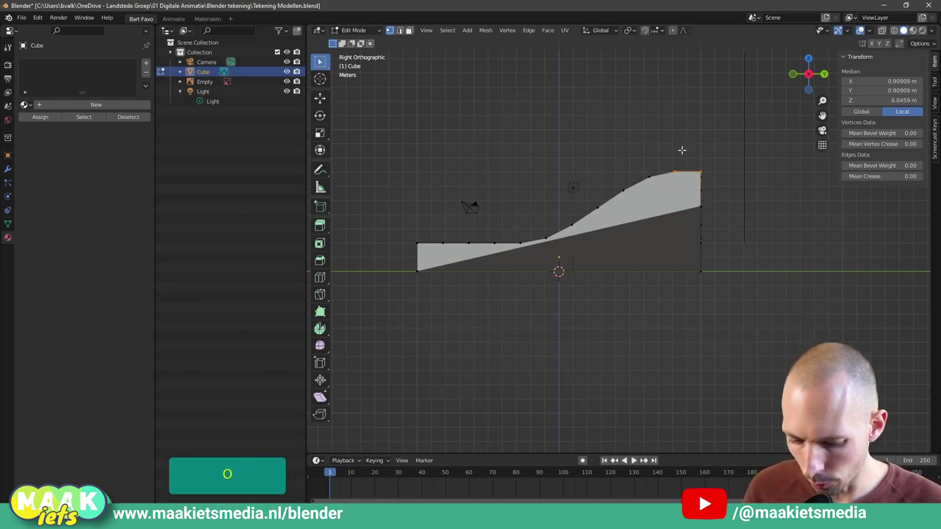
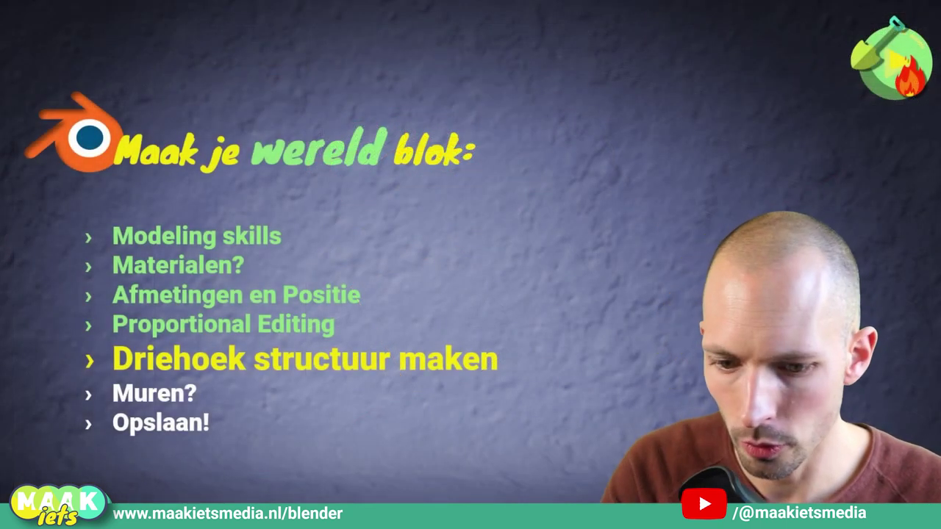
# Step: Return from the lesson slides to the terrain scene with its rocky peak
pyautogui.scroll(-3)
# Step: Orbit the view around the rock-topped terrain slab
pyautogui.scroll(3)
pyautogui.middleClick(561, 266)
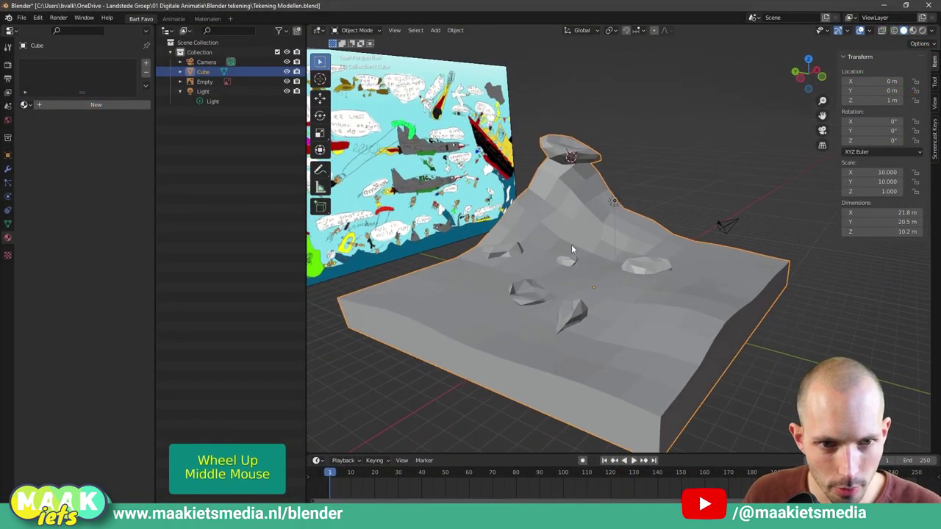
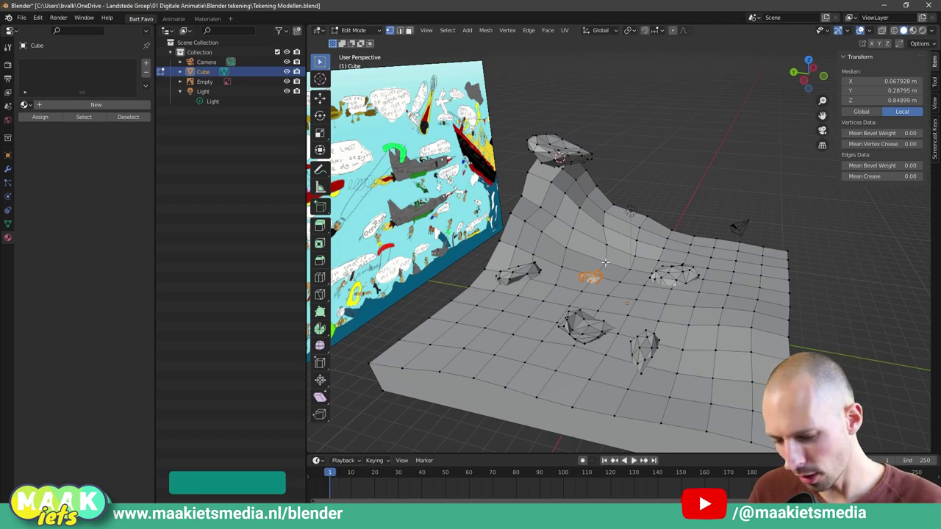
# Step: Select the whole terrain mesh and triangulate all its faces
pyautogui.press('a')
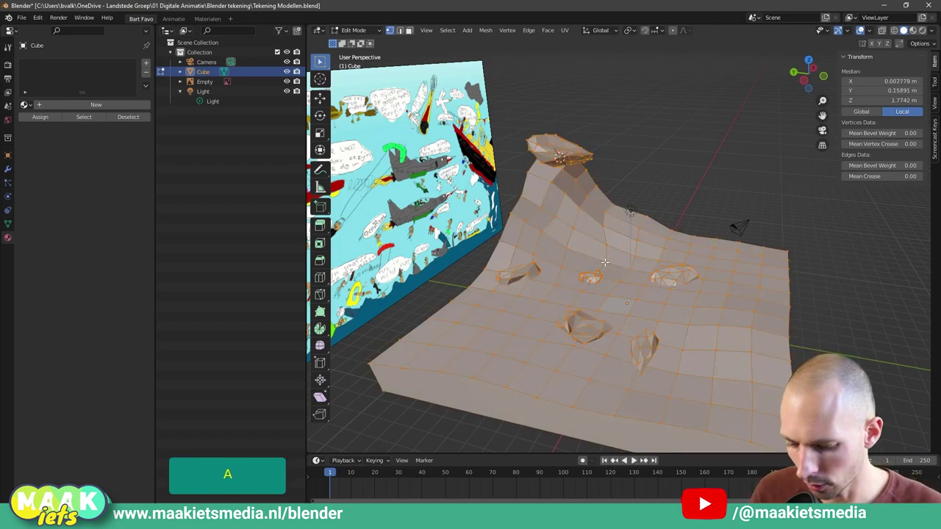
pyautogui.press('ctrl+t')
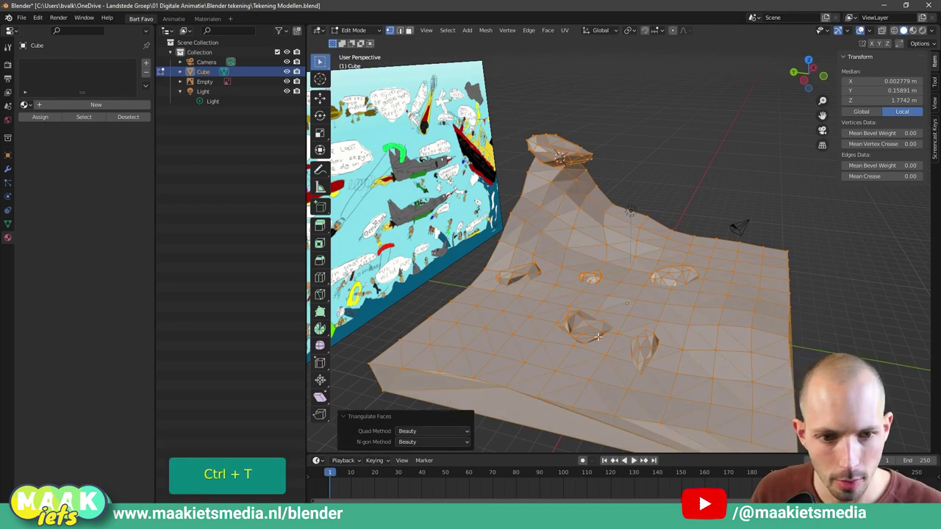
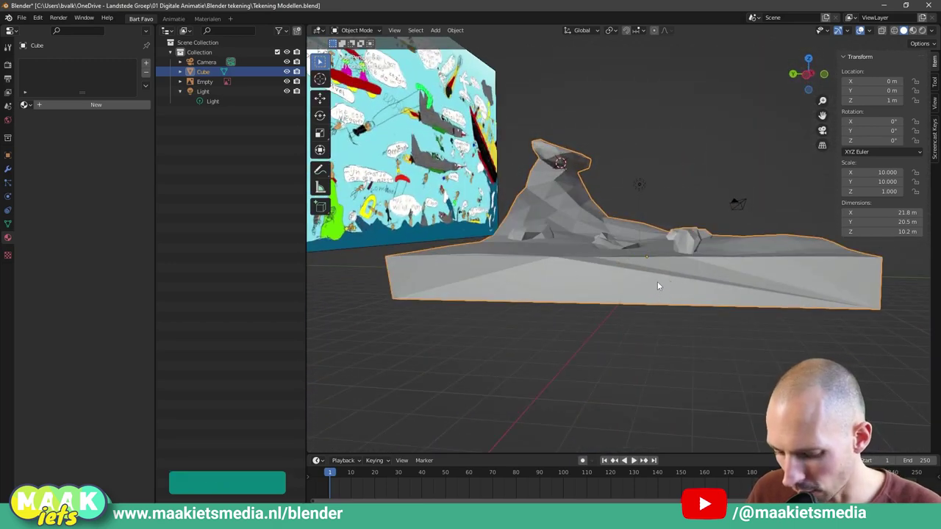
# Step: Undo the triangulation so the terrain mesh returns to quad faces
pyautogui.press('Tab')
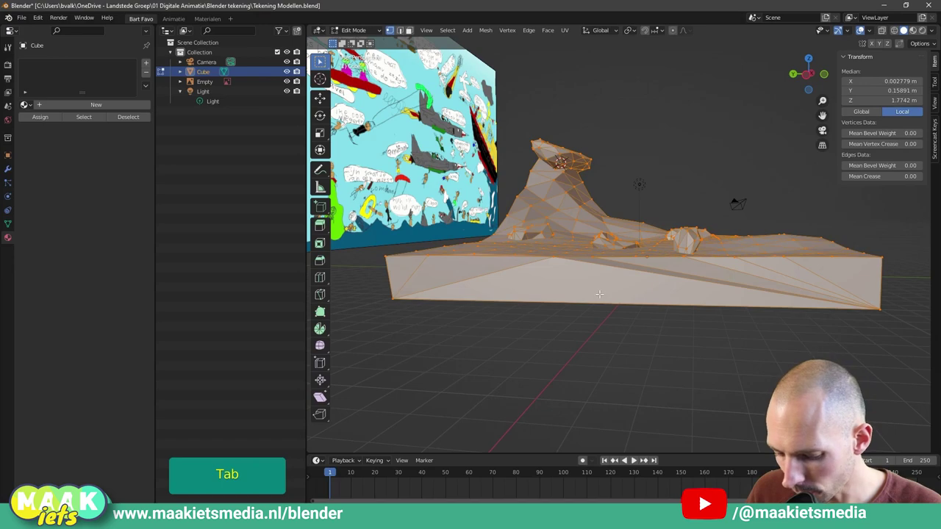
pyautogui.press('ctrl+z')
pyautogui.press('ctrl+z')
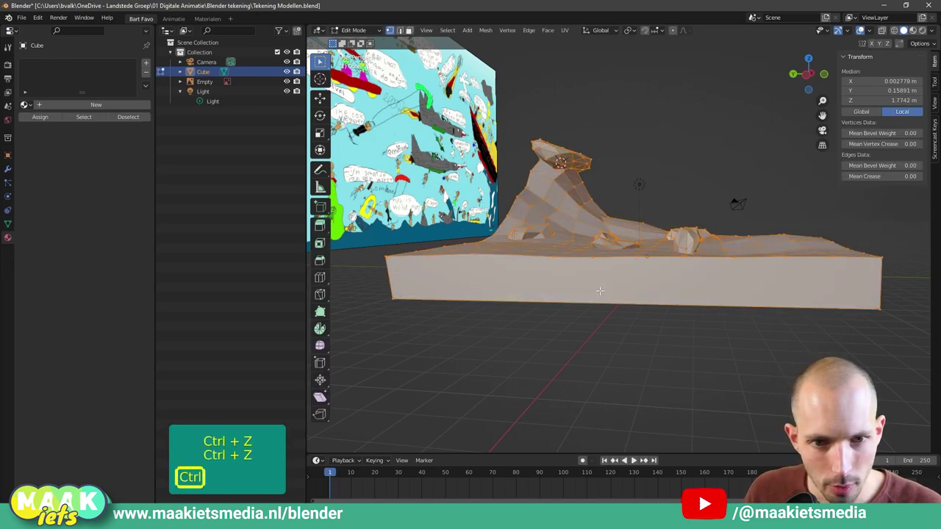
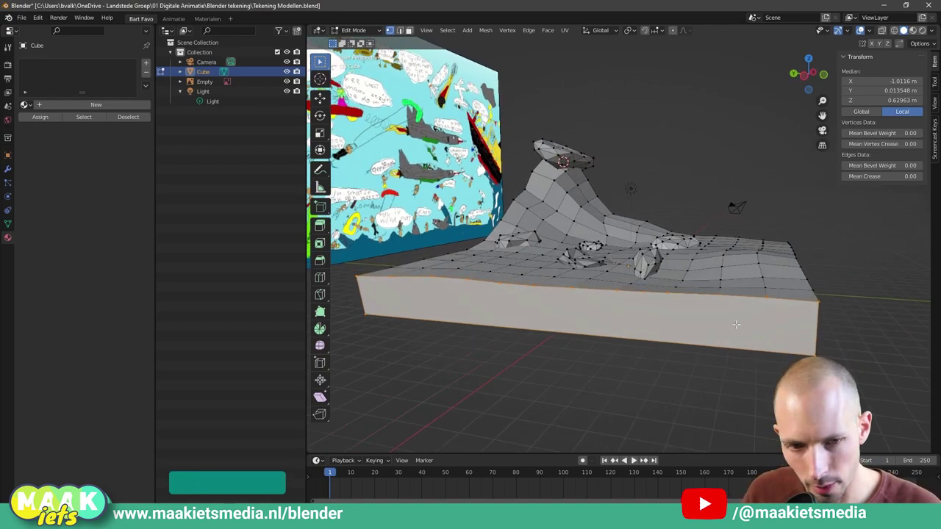
# Step: In front view, clear the selection and box-select the terrain's top surface and rocks through the mesh
pyautogui.press('KP_1')
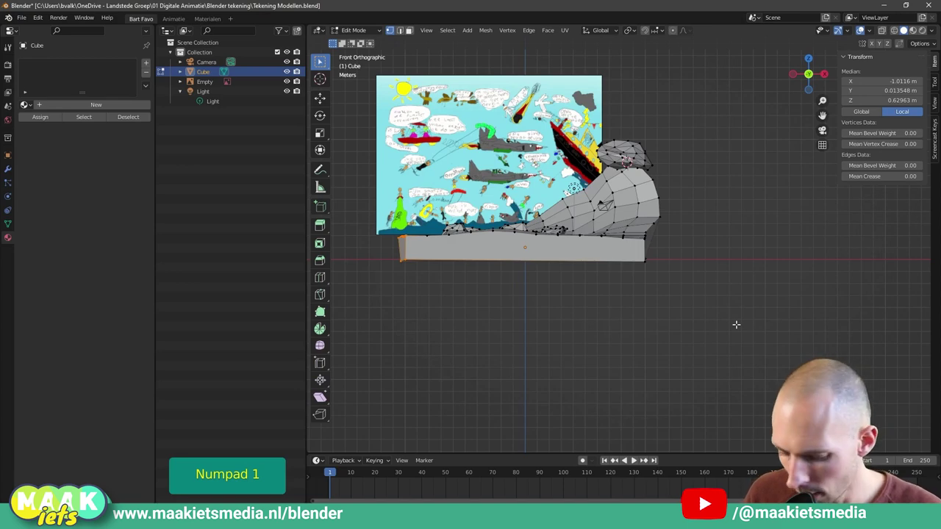
pyautogui.press('alt+a')
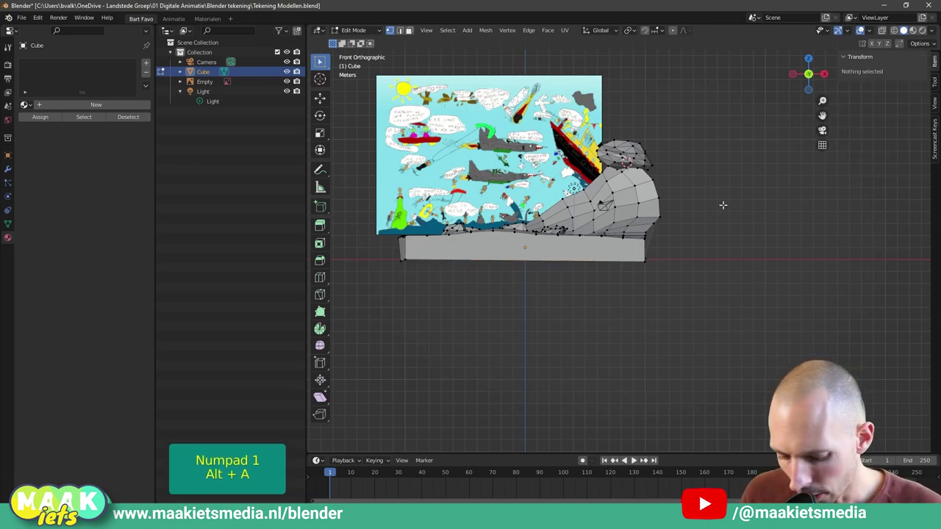
pyautogui.press('b')
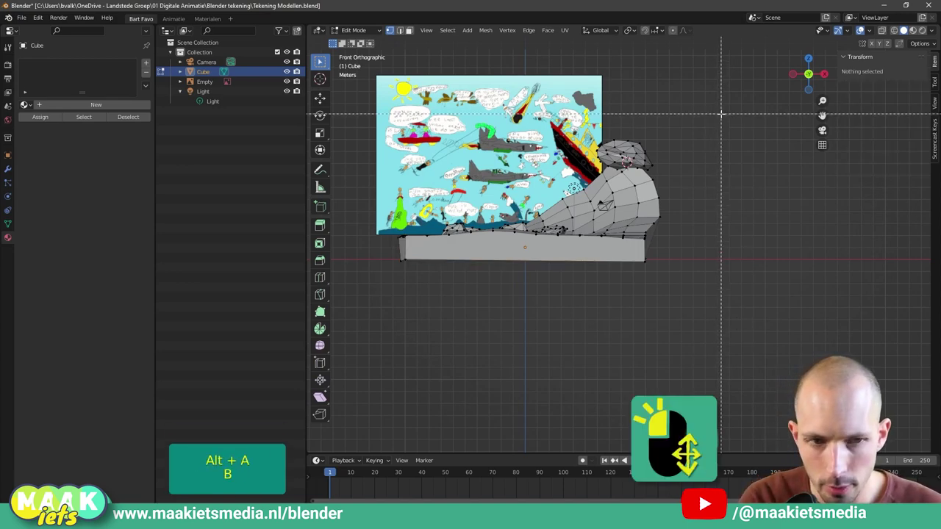
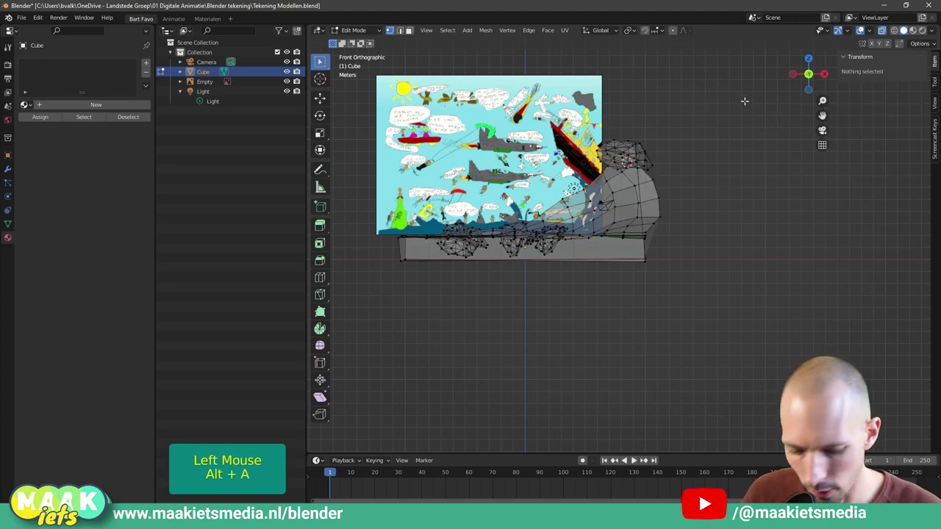
pyautogui.press('b')
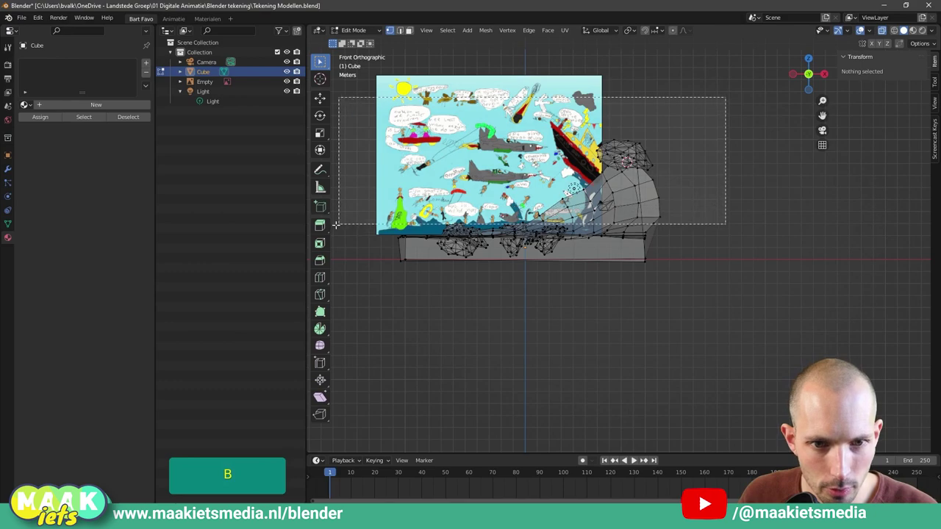
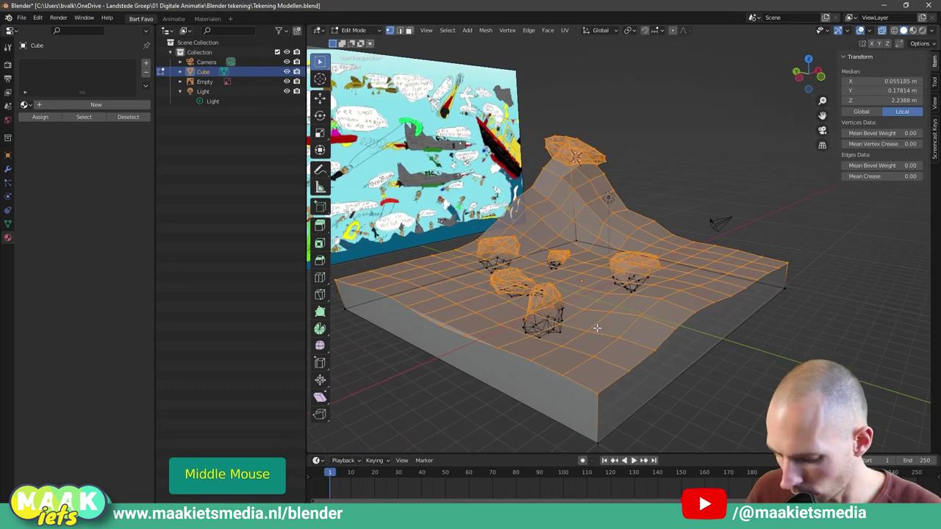
# Step: Triangulate the selected top faces and rocks, then view the result in Object Mode
pyautogui.press('ctrl+t')
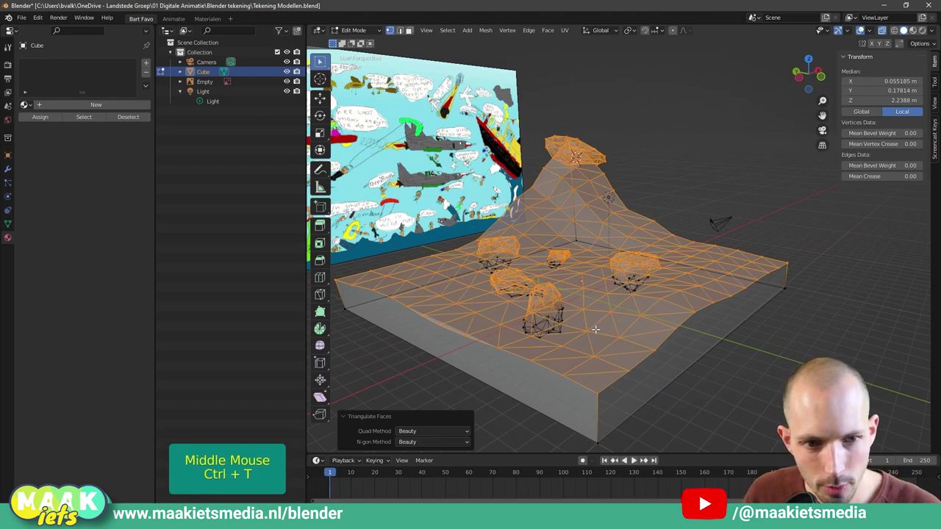
pyautogui.press('Tab')
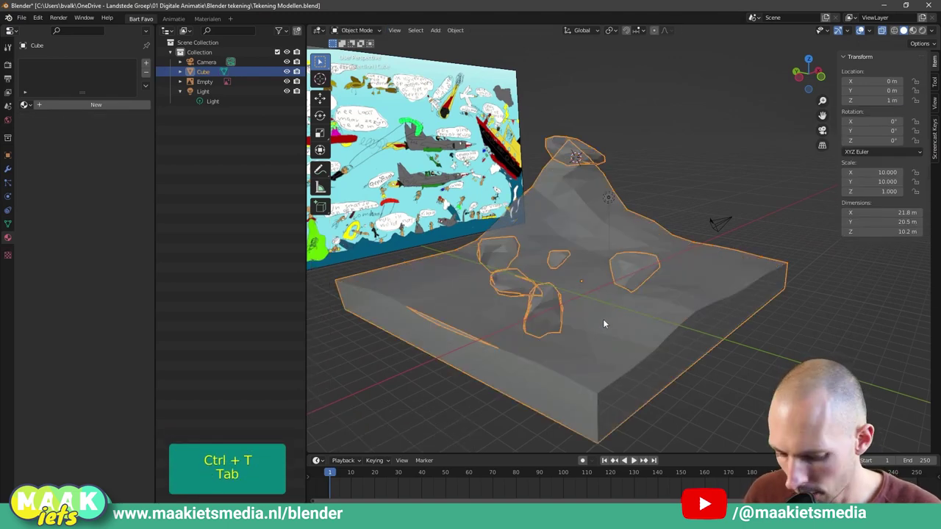
# Step: Add a flat 20 m floor slab on the empty ground beside the terrain and select it
pyautogui.click(888, 31)
pyautogui.middleClick(669, 214)
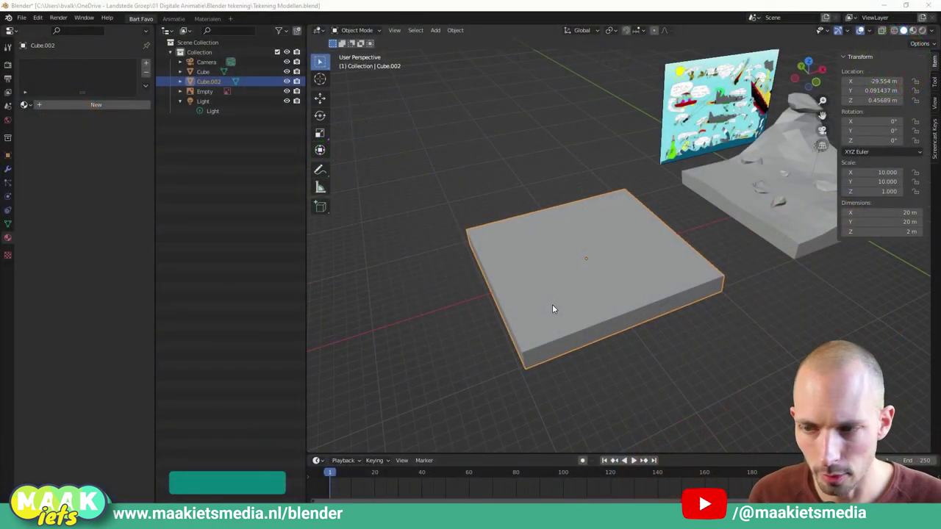
pyautogui.click(421, 84)
pyautogui.press('ctrl+shift+a')
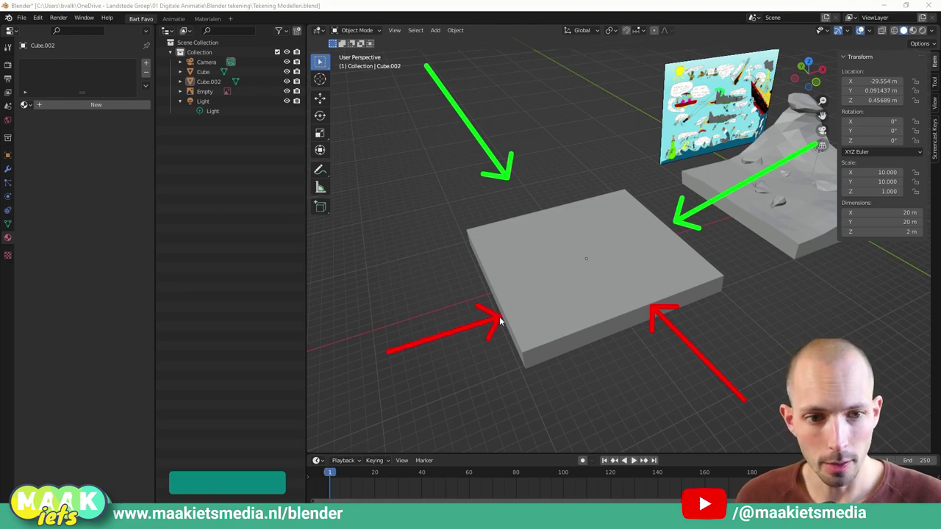
pyautogui.click(534, 279)
pyautogui.middleClick(541, 253)
# Step: Add two edge loops near the slab's borders to define thin wall strips
pyautogui.press('Tab')
pyautogui.press('ctrl+r')
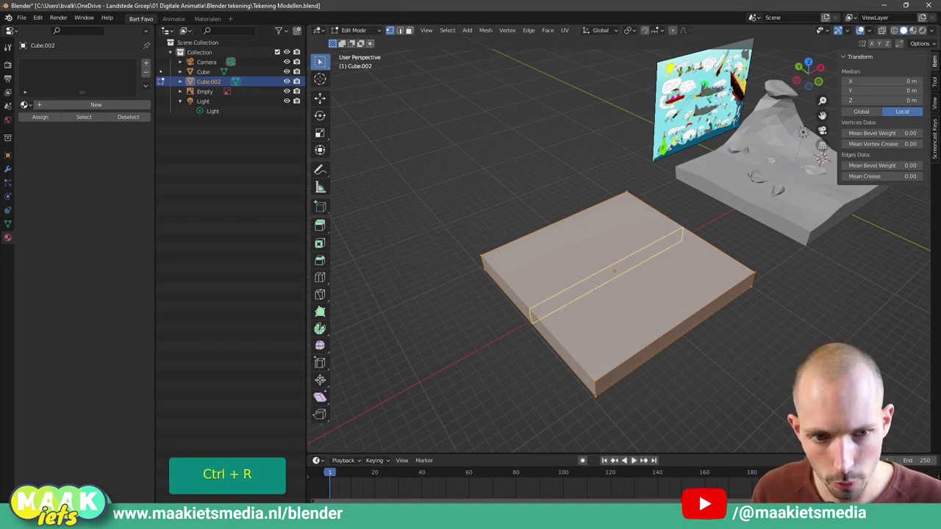
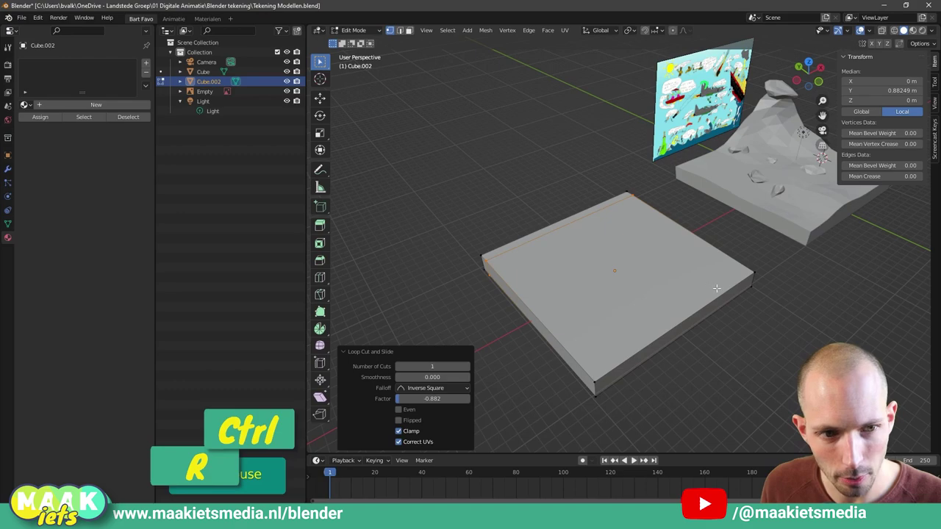
pyautogui.press('ctrl+r')
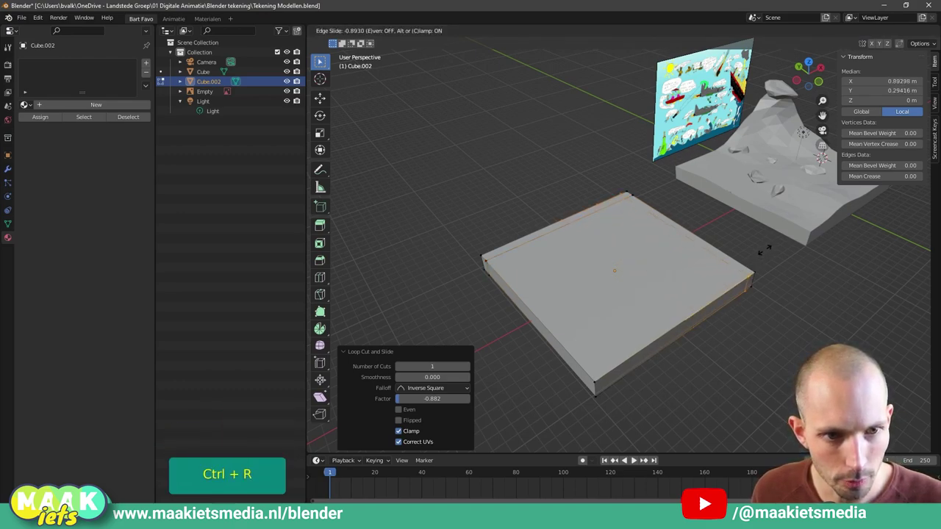
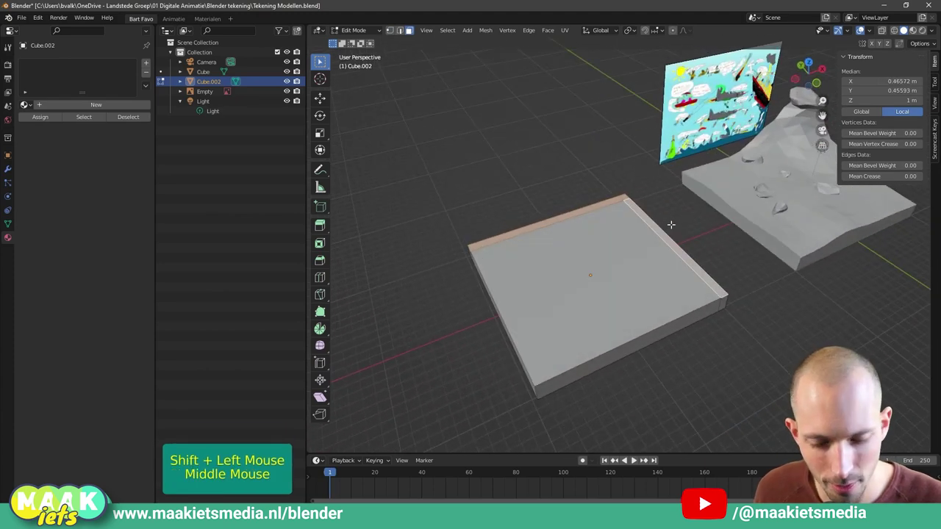
# Step: Extrude the two edge strips upward into walls meeting at a corner
pyautogui.press('e')
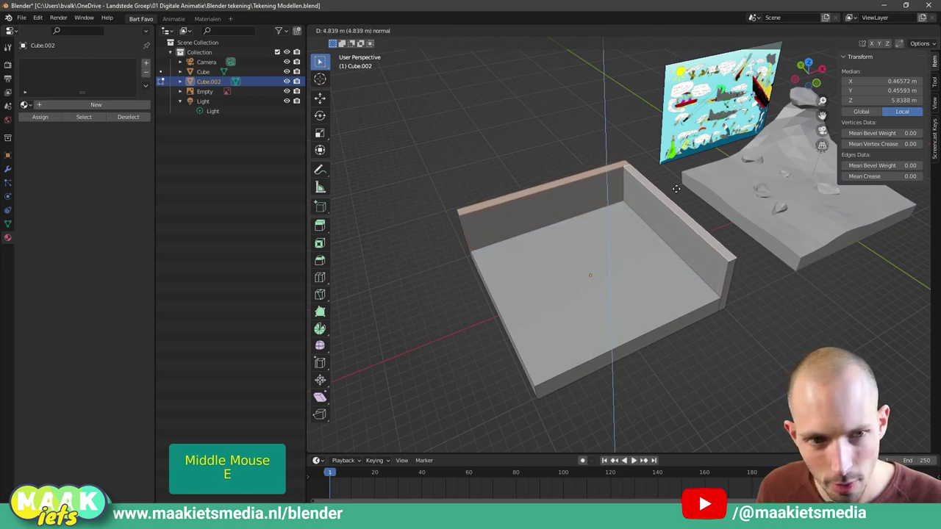
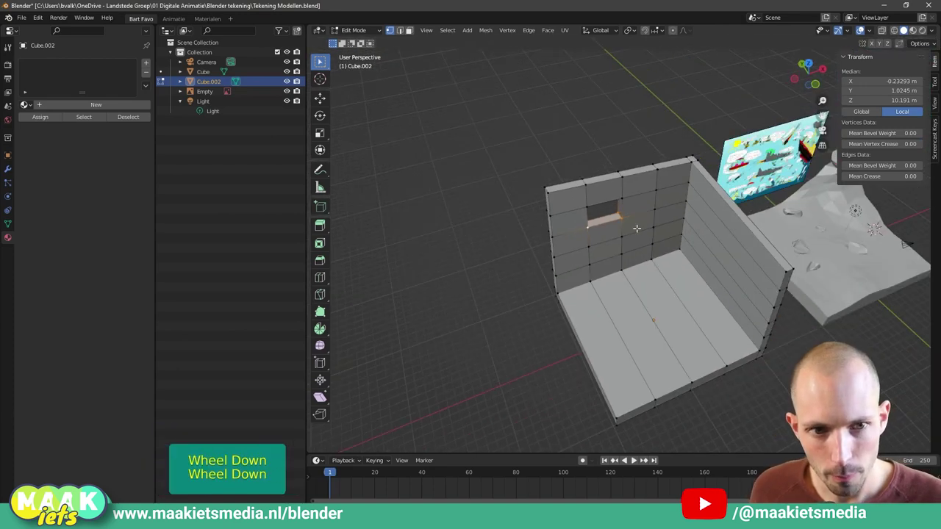
pyautogui.press('Tab')
pyautogui.middleClick(640, 242)
pyautogui.scroll(-3)
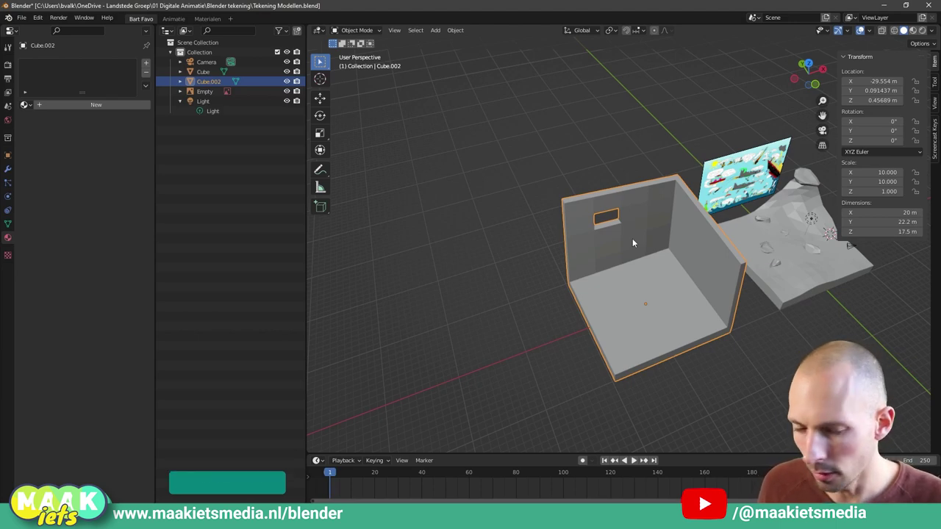
pyautogui.press('Tab')
pyautogui.press('Tab')
pyautogui.middleClick(624, 246)
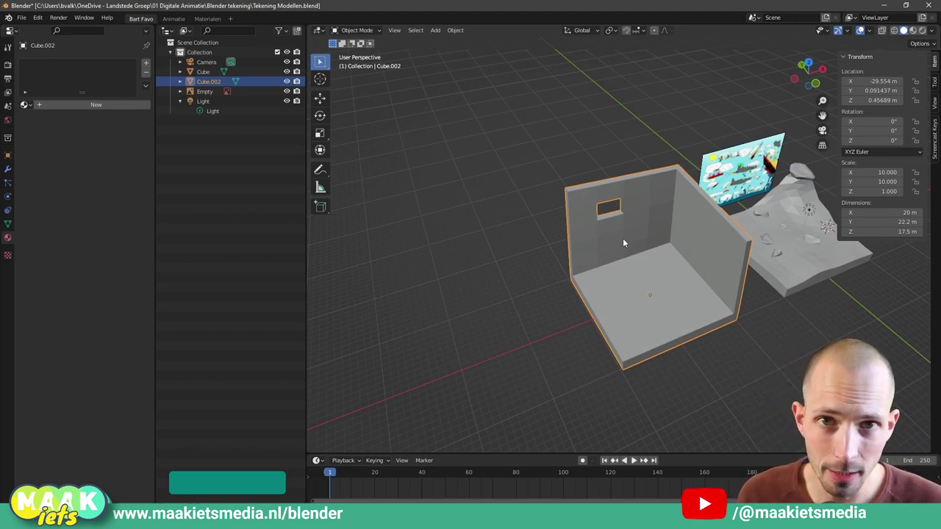
pyautogui.middleClick(627, 243)
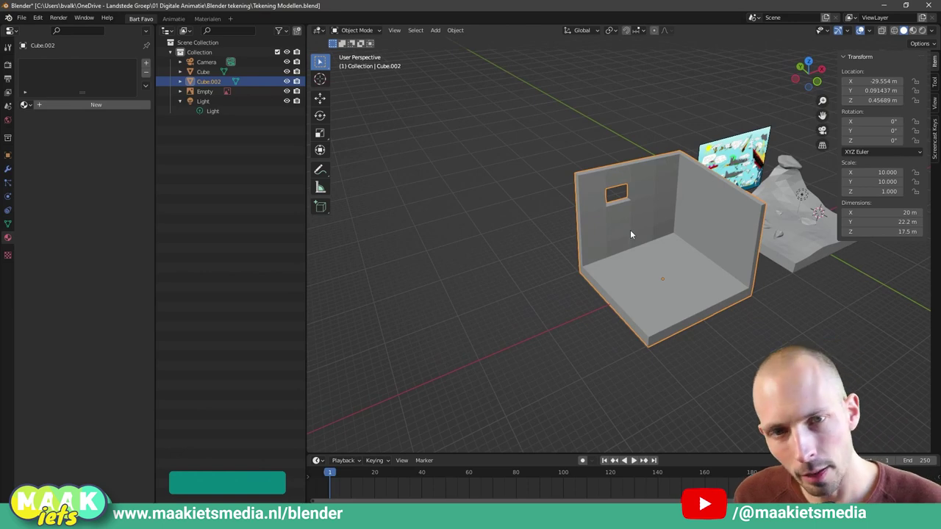
pyautogui.scroll(3)
pyautogui.middleClick(649, 221)
pyautogui.middleClick(559, 240)
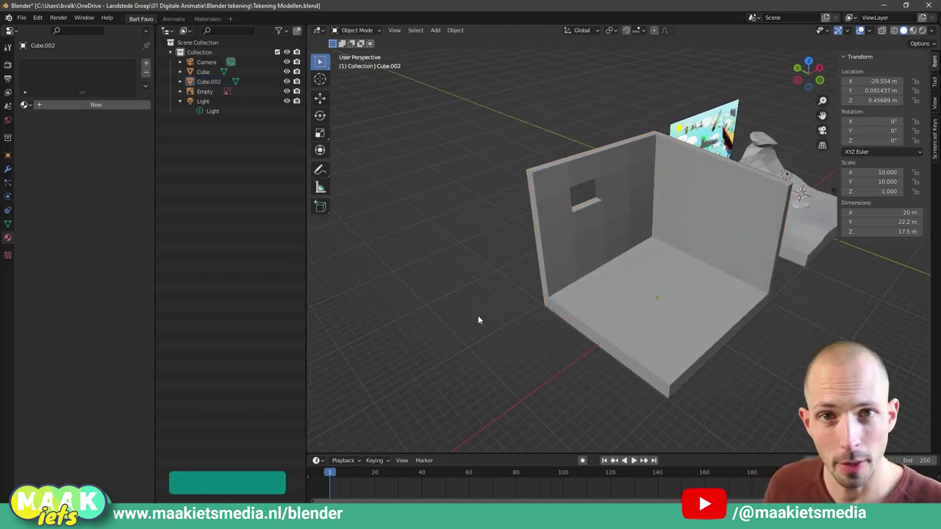
pyautogui.press('ctrl+s')
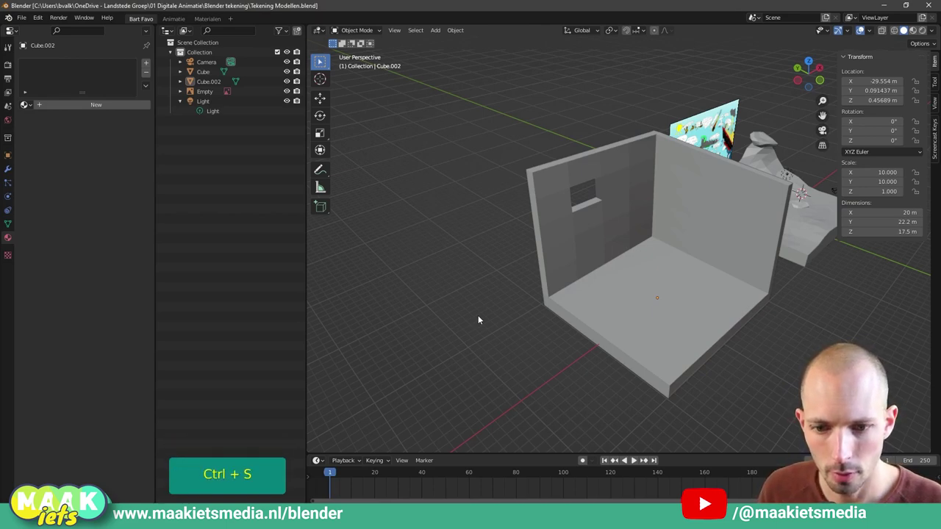